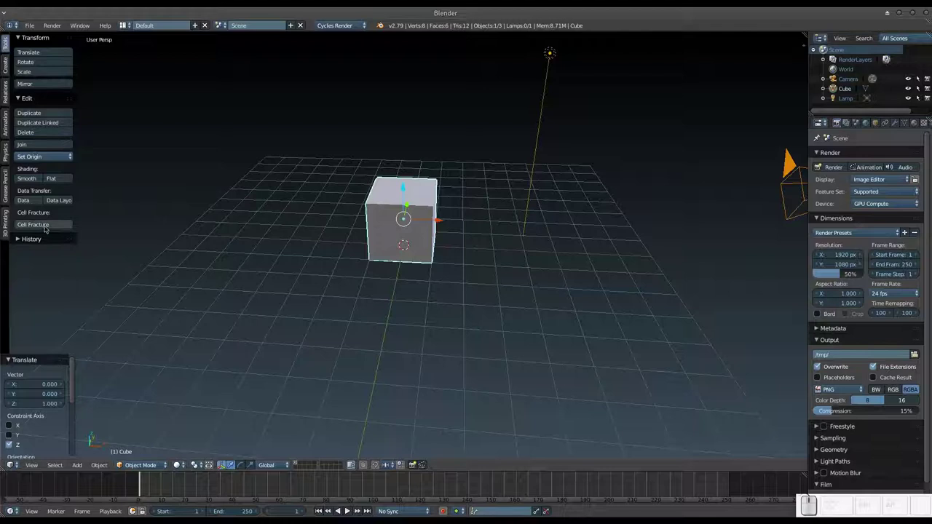
Inspect the cube, enter Edit Mode and subdivide each face once into four
{"action": "scroll", "scroll_direction": "down", "scroll_amount": 3}
{"action": "left_click", "coordinate": [419, 274]}
{"action": "scroll", "scroll_direction": "up", "scroll_amount": 3}
{"action": "scroll", "scroll_direction": "down", "scroll_amount": 3}
{"action": "left_click_drag", "start_coordinate": [369, 270], "coordinate": [370, 256]}
{"action": "scroll", "scroll_direction": "down", "scroll_amount": 3}
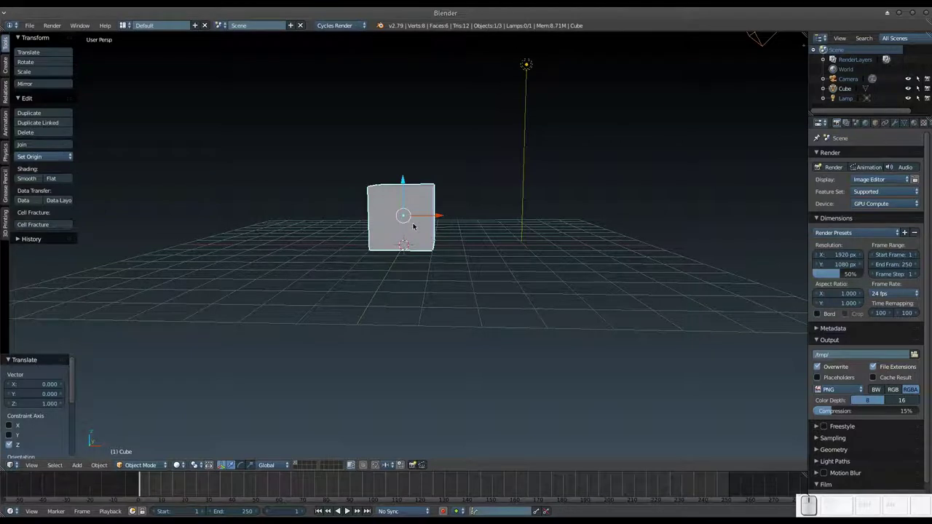
{"action": "left_click", "coordinate": [411, 204]}
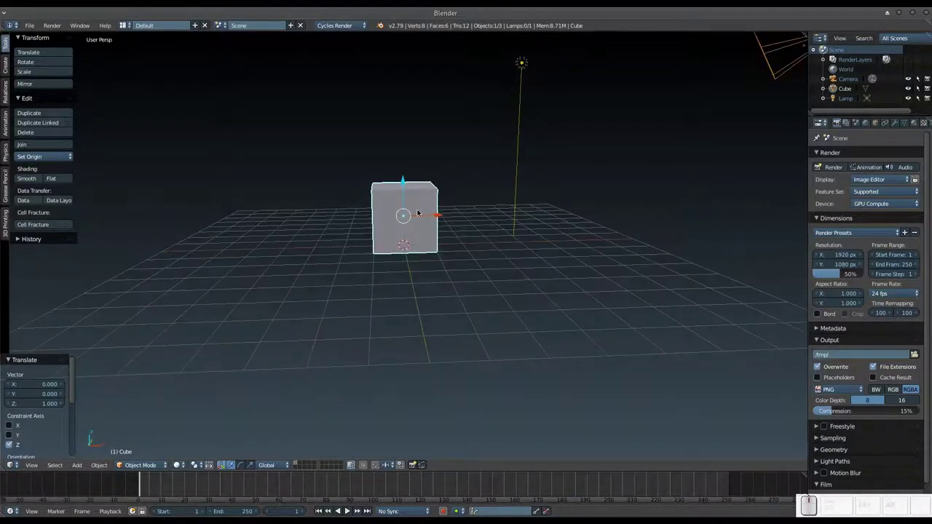
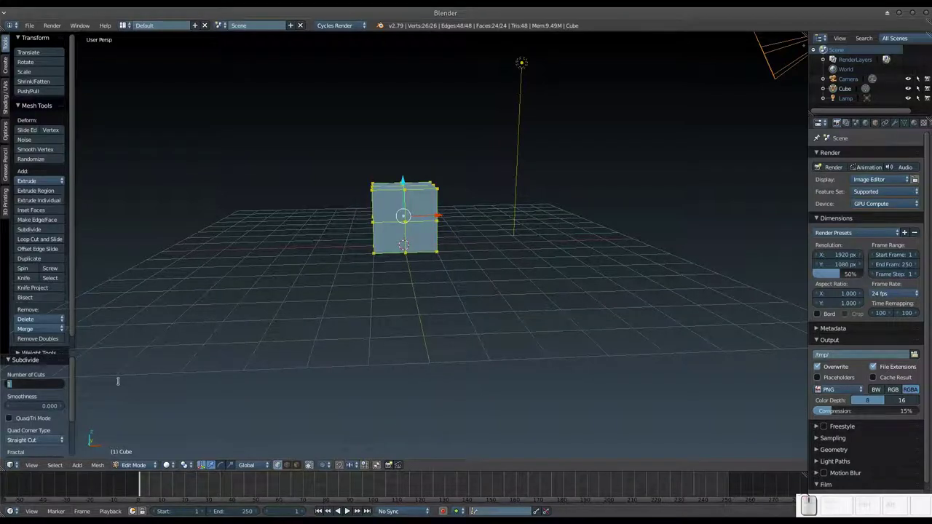
Set Number of Cuts to 5, return to Object Mode and bring up User Preferences
{"action": "key", "text": "KP_5"}
{"action": "key", "text": "KP_Enter"}
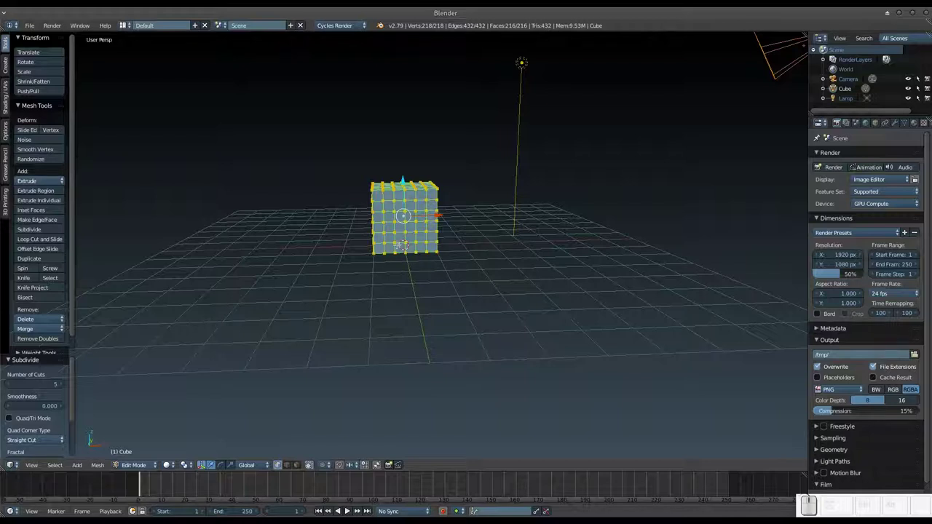
{"action": "key", "text": "Tab"}
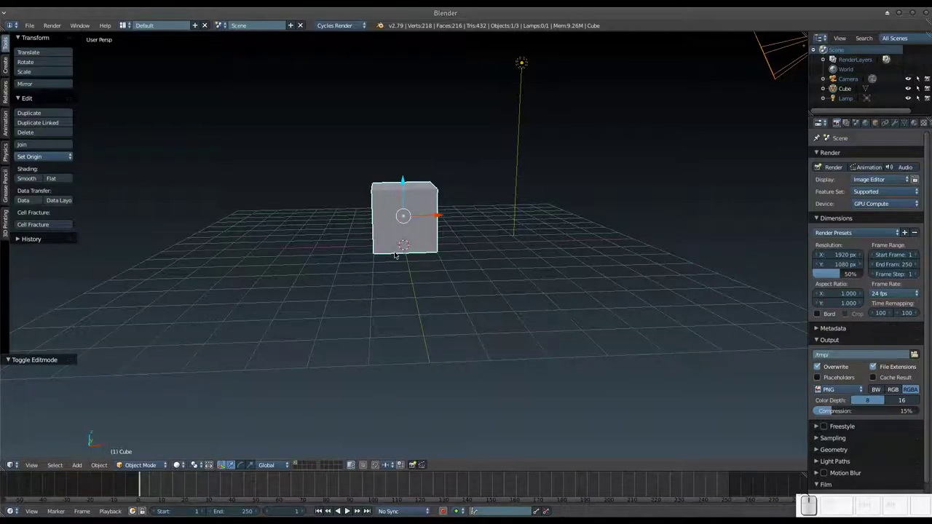
{"action": "key", "text": "ctrl+alt+u"}
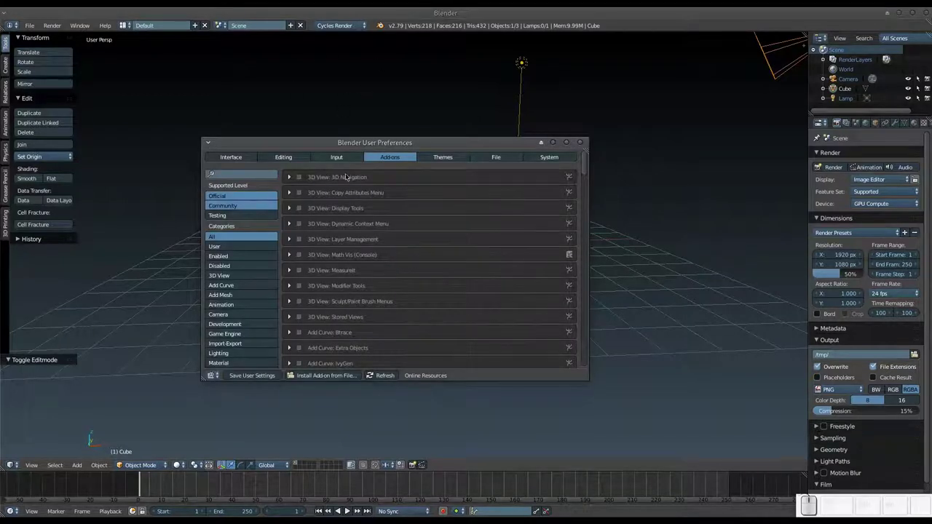
Filter the Add-ons list by searching 'fracture'
{"action": "left_click", "coordinate": [393, 159]}
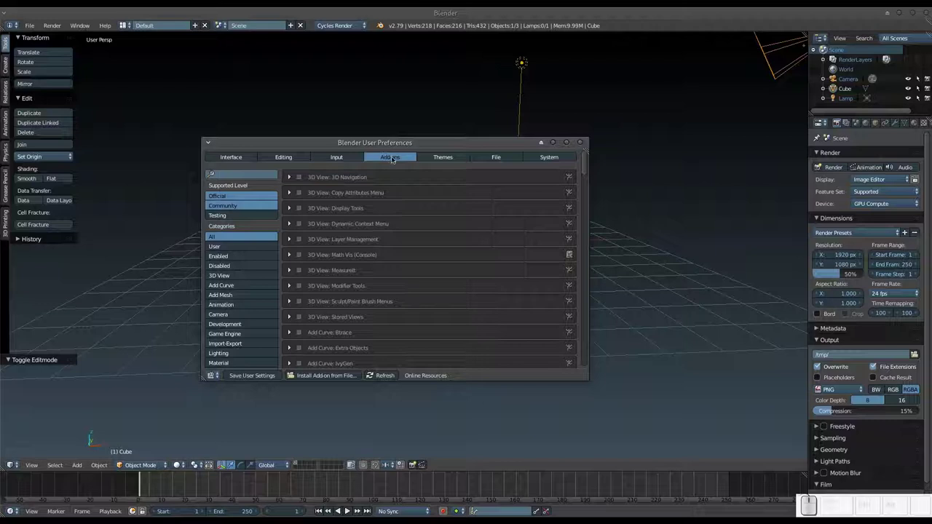
{"action": "left_click", "coordinate": [269, 169]}
{"action": "key", "text": "f"}
{"action": "key", "text": "r"}
{"action": "key", "text": "a"}
{"action": "key", "text": "c"}
{"action": "key", "text": "t"}
{"action": "key", "text": "u"}
{"action": "key", "text": "r"}
{"action": "key", "text": "e"}
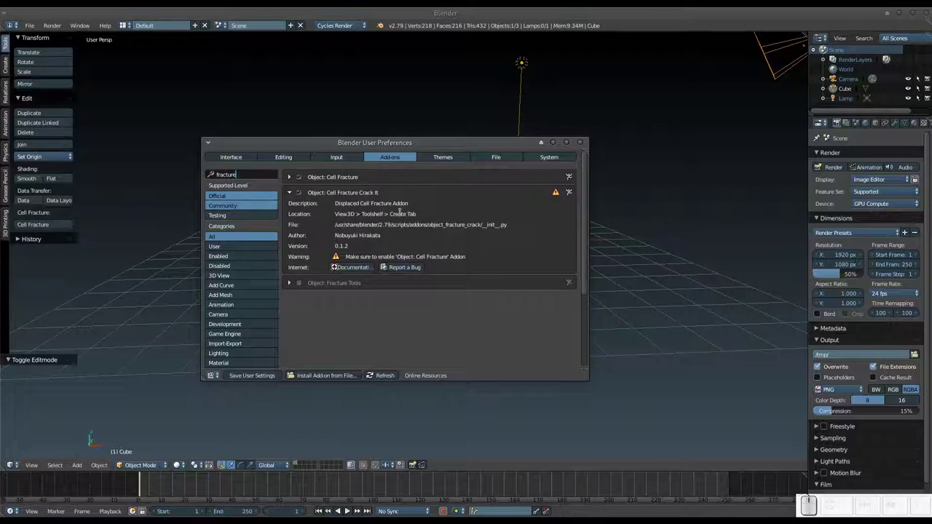
Enable the Cell Fracture add-on and collapse its details
{"action": "left_click", "coordinate": [420, 206]}
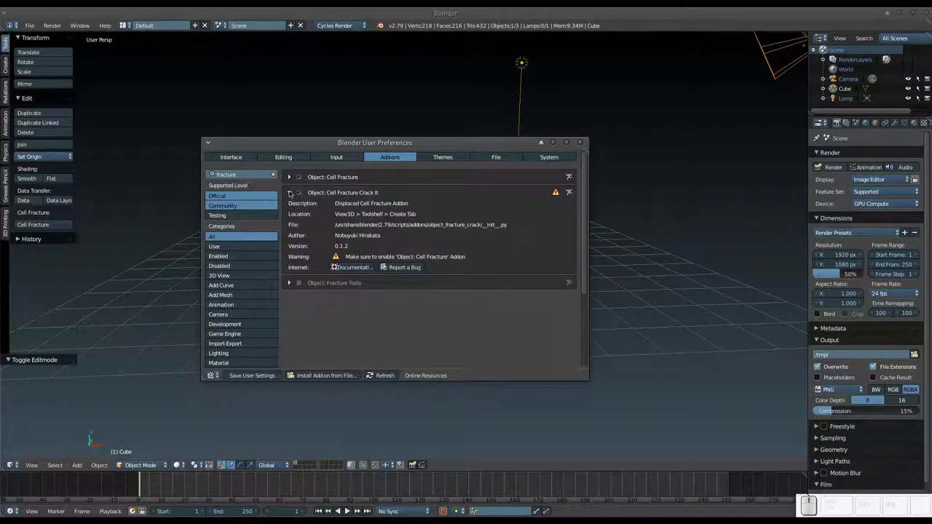
{"action": "left_click", "coordinate": [289, 188]}
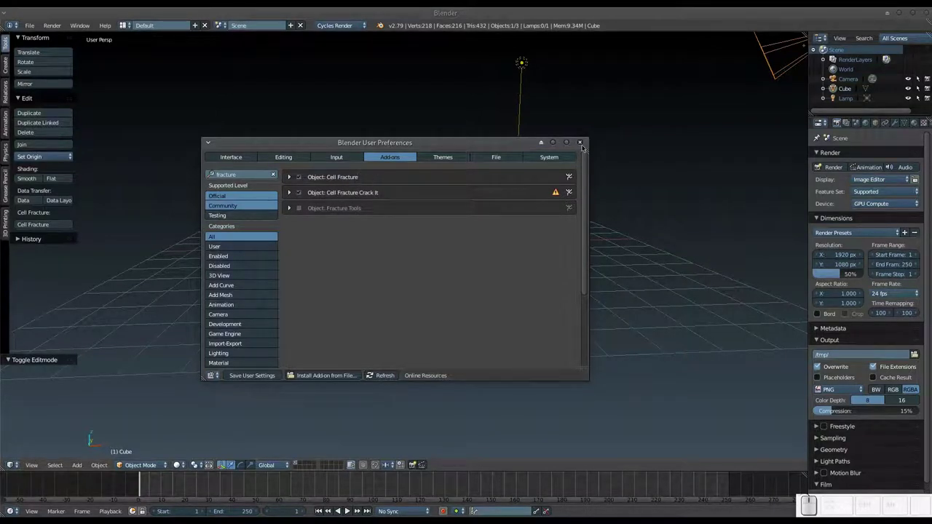
Run Cell Fracture on the cube with Own Particles defaults, creating Cube_cell fragments
{"action": "left_click_drag", "start_coordinate": [584, 146], "coordinate": [37, 224]}
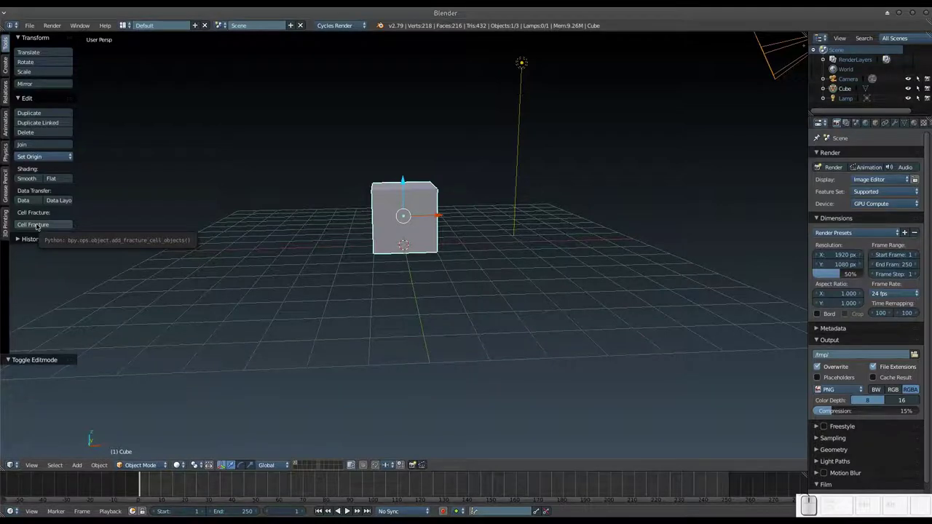
{"action": "left_click", "coordinate": [37, 225]}
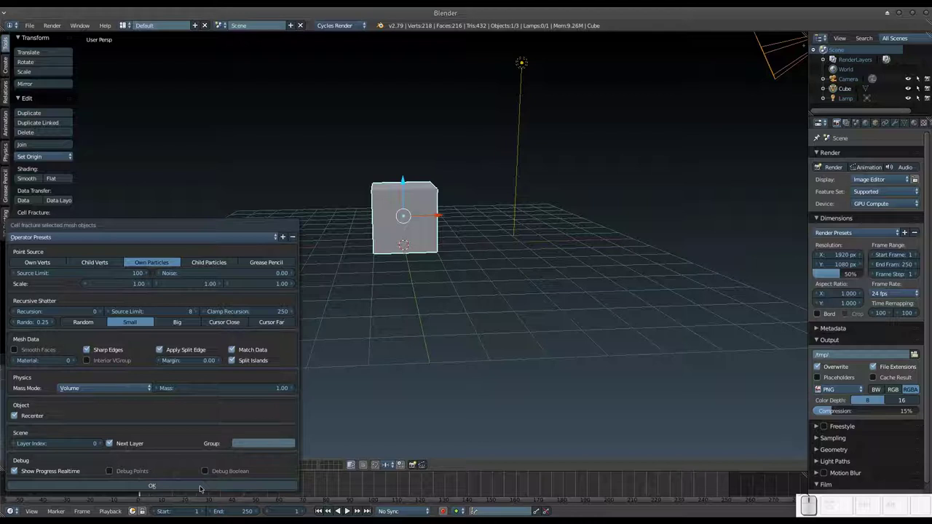
{"action": "left_click", "coordinate": [199, 483]}
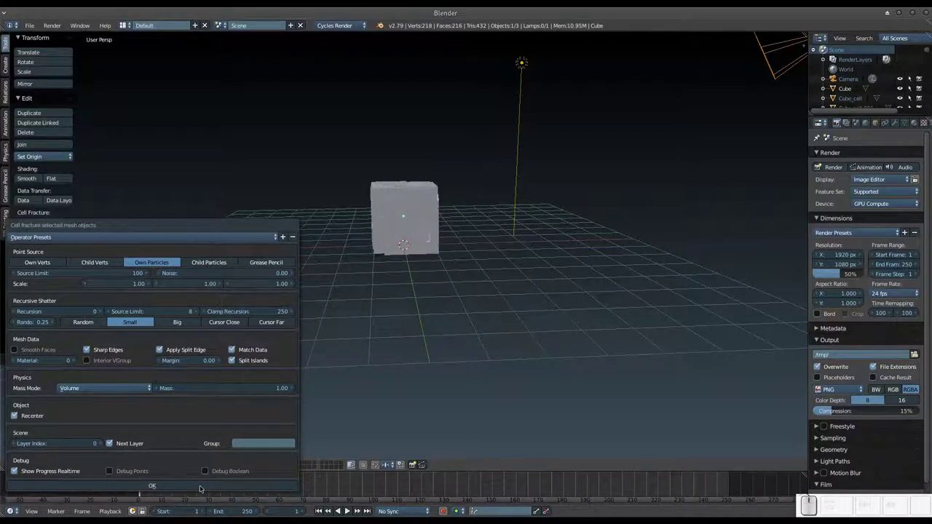
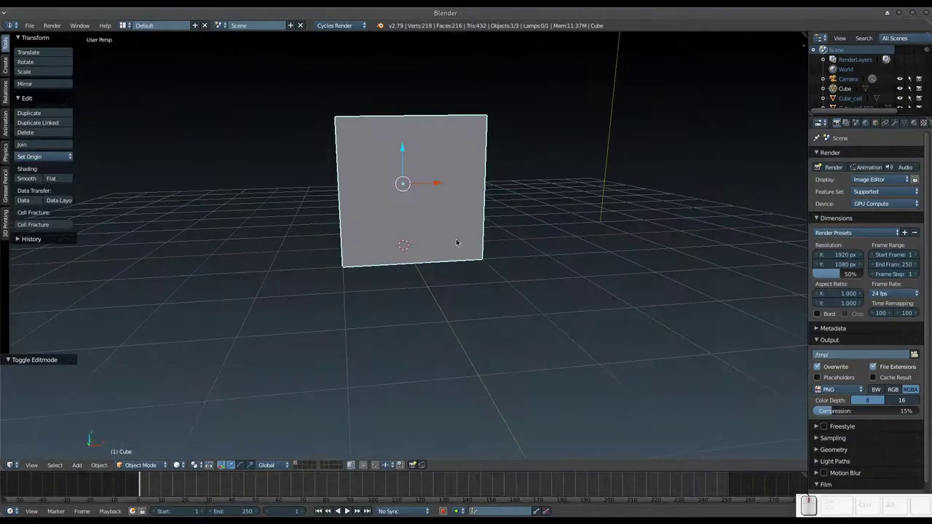
Try selecting the original cube on its layer, undoing accidental changes along the way
{"action": "left_click", "coordinate": [301, 463]}
{"action": "left_click_drag", "start_coordinate": [441, 319], "coordinate": [445, 205]}
{"action": "left_click", "coordinate": [401, 178]}
{"action": "left_click", "coordinate": [420, 203]}
{"action": "left_click", "coordinate": [420, 205]}
{"action": "left_click", "coordinate": [427, 311]}
{"action": "key", "text": "ctrl+z"}
{"action": "left_click", "coordinate": [375, 208]}
{"action": "key", "text": "ctrl+z"}
{"action": "left_click", "coordinate": [471, 231]}
{"action": "left_click", "coordinate": [441, 209]}
{"action": "key", "text": "ctrl+z"}
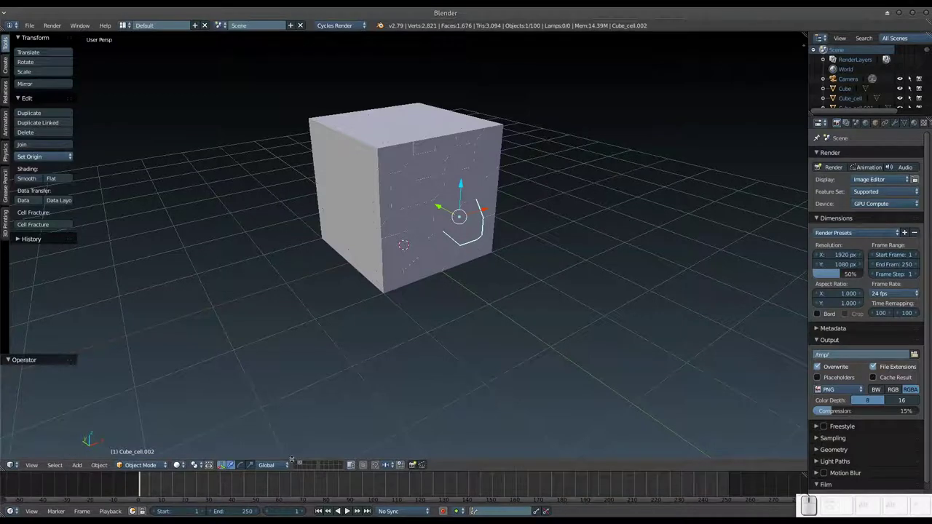
Select the original Cube and delete it
{"action": "left_click", "coordinate": [296, 463]}
{"action": "right_click", "coordinate": [435, 204]}
{"action": "key", "text": "x"}
{"action": "left_click", "coordinate": [405, 199]}
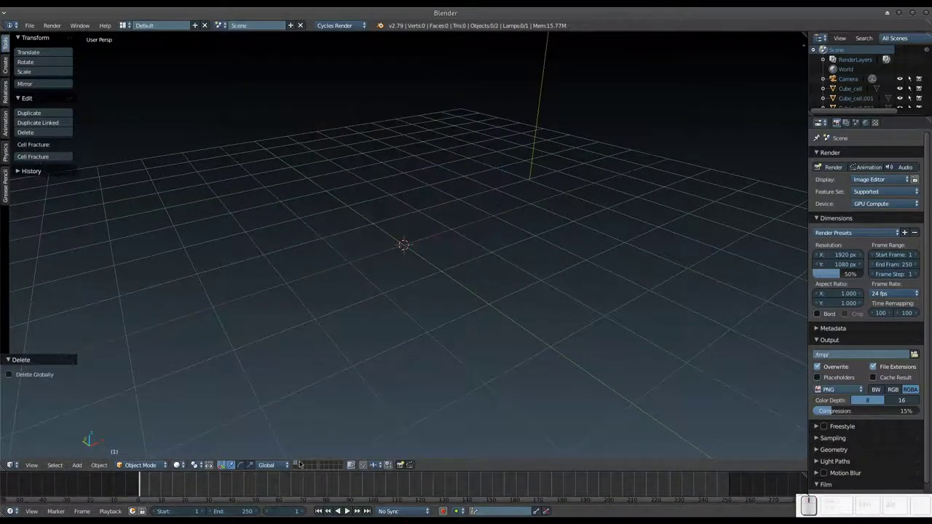
Select all 100 fragments and move them to layer 1 with the camera and lamp
{"action": "left_click", "coordinate": [301, 464]}
{"action": "left_click_drag", "start_coordinate": [458, 375], "coordinate": [403, 319]}
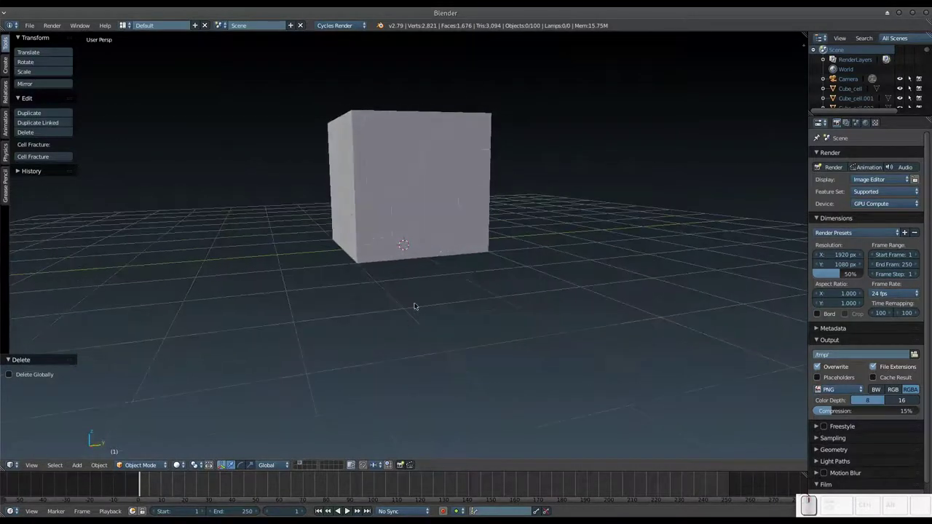
{"action": "key", "text": "a"}
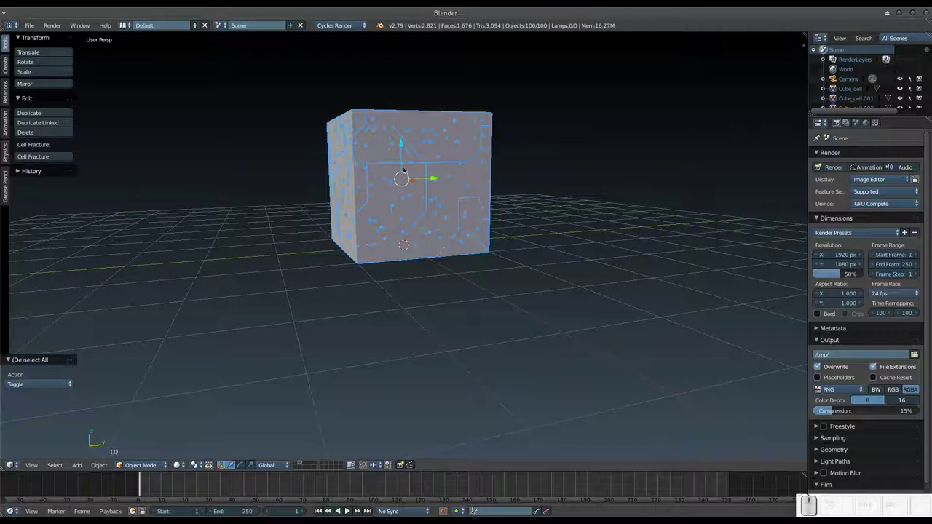
{"action": "key", "text": "m"}
{"action": "key", "text": "1"}
{"action": "left_click", "coordinate": [297, 464]}
Orbit and zoom around the fragments on the camera layer to inspect them
{"action": "middle_click", "coordinate": [330, 257]}
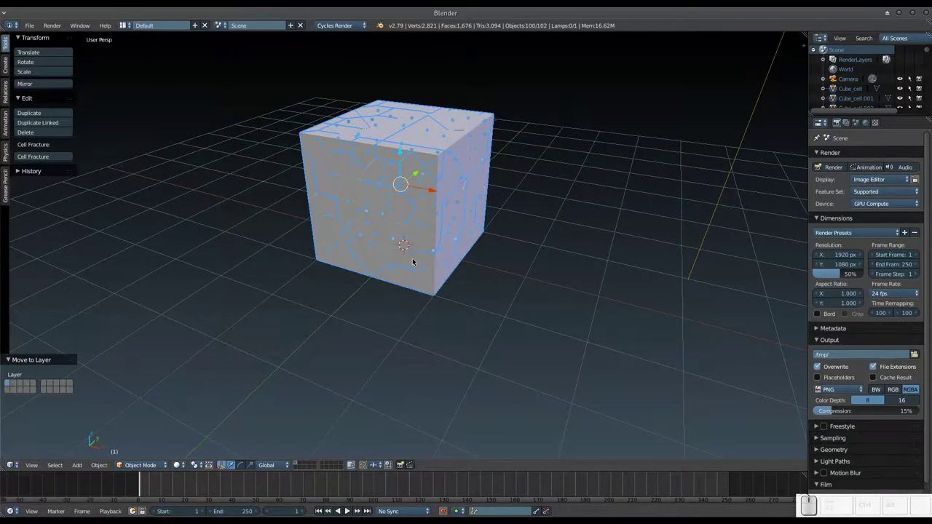
{"action": "scroll", "scroll_direction": "down", "scroll_amount": 3}
{"action": "middle_click", "coordinate": [346, 269]}
{"action": "scroll", "scroll_direction": "down", "scroll_amount": 3}
{"action": "middle_click", "coordinate": [425, 251]}
{"action": "middle_click", "coordinate": [448, 248]}
{"action": "scroll", "scroll_direction": "up", "scroll_amount": 3}
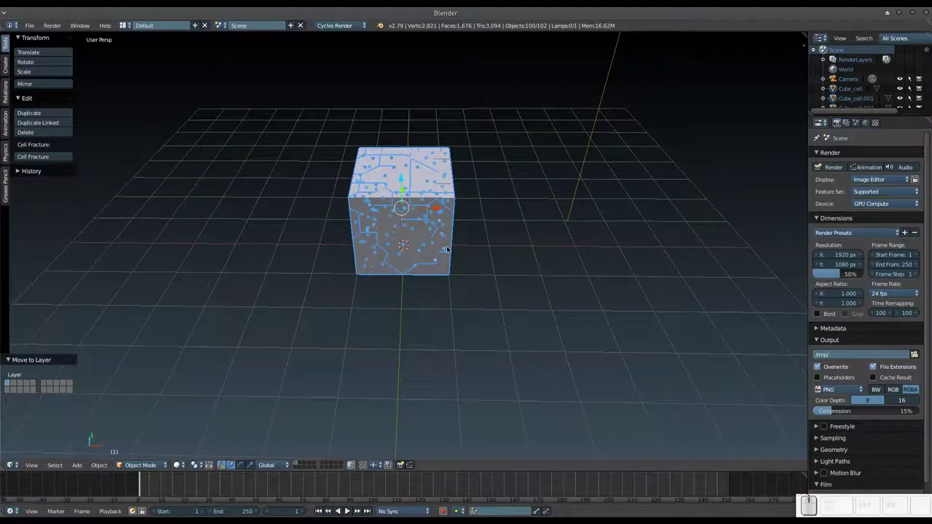
Add a Plane mesh at the origin beneath the fragments
{"action": "key", "text": "shift+a"}
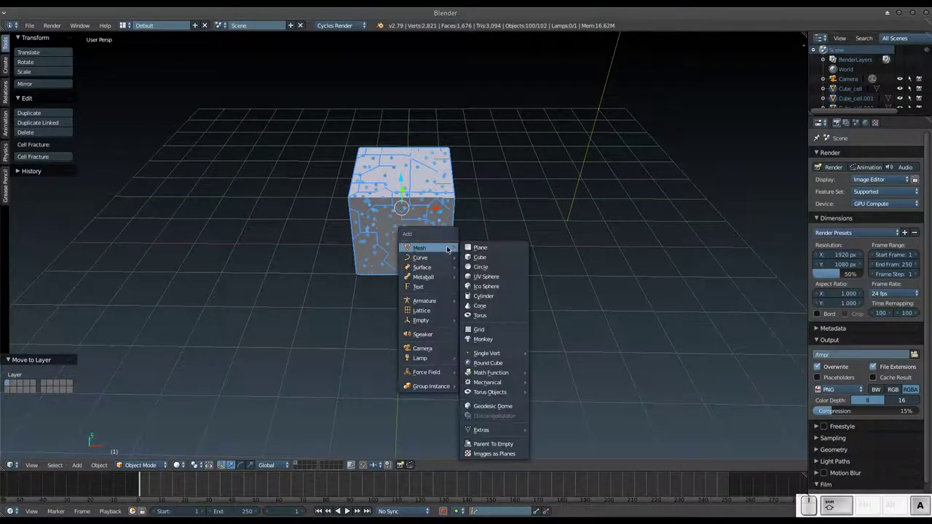
{"action": "left_click", "coordinate": [477, 246]}
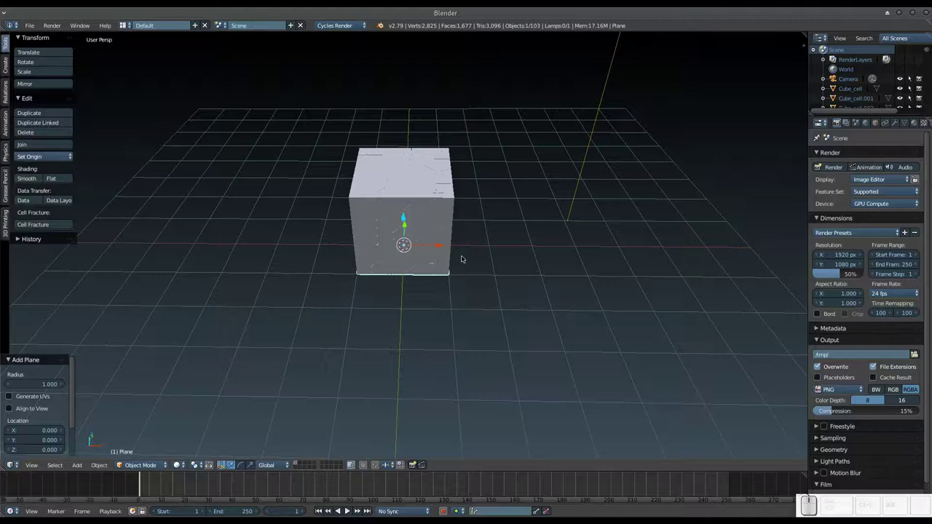
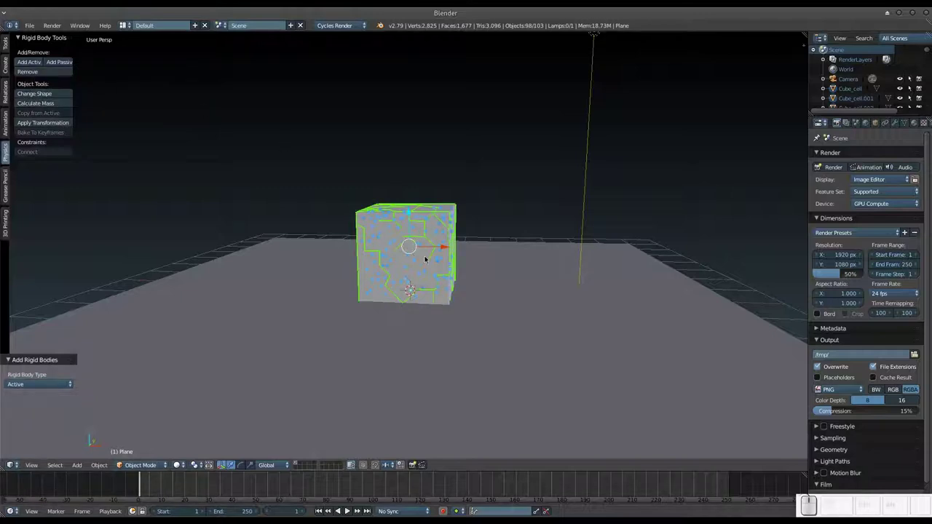
Play the simulation once and stop, the fragments falling through the plane
{"action": "left_click_drag", "start_coordinate": [416, 243], "coordinate": [428, 222]}
{"action": "left_click_drag", "start_coordinate": [458, 241], "coordinate": [462, 245]}
{"action": "scroll", "scroll_direction": "down", "scroll_amount": 3}
{"action": "left_click_drag", "start_coordinate": [471, 236], "coordinate": [467, 257]}
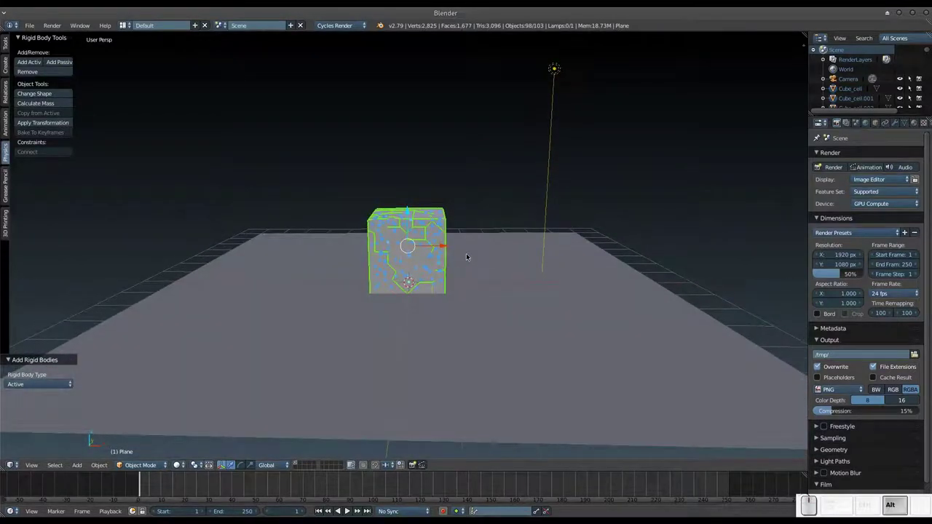
{"action": "key", "text": "alt+a"}
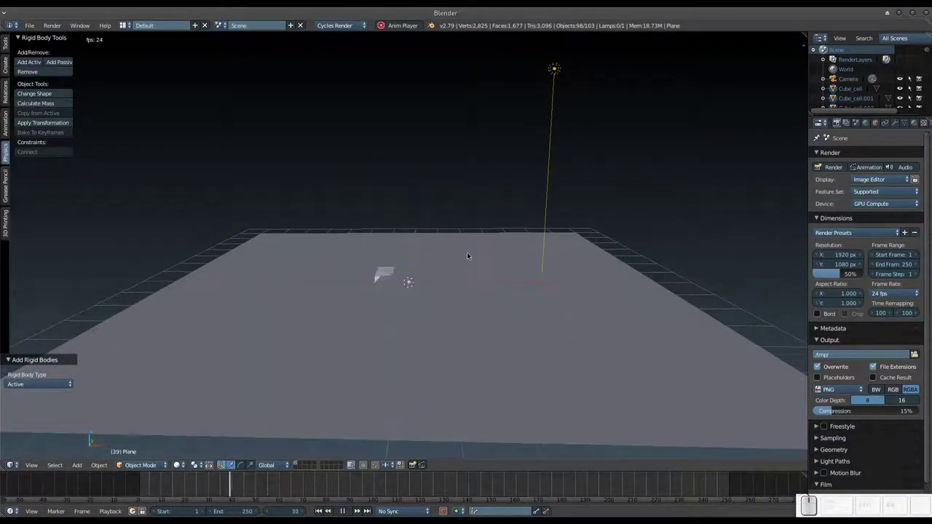
{"action": "key", "text": "Escape"}
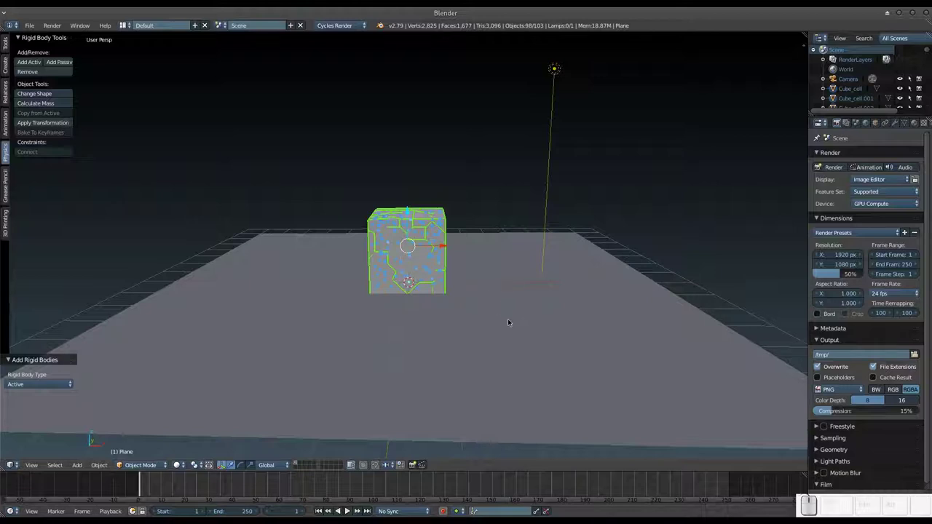
Make the ground plane a passive rigid body and replay so fragments land on it
{"action": "middle_click", "coordinate": [512, 318]}
{"action": "left_click", "coordinate": [499, 306]}
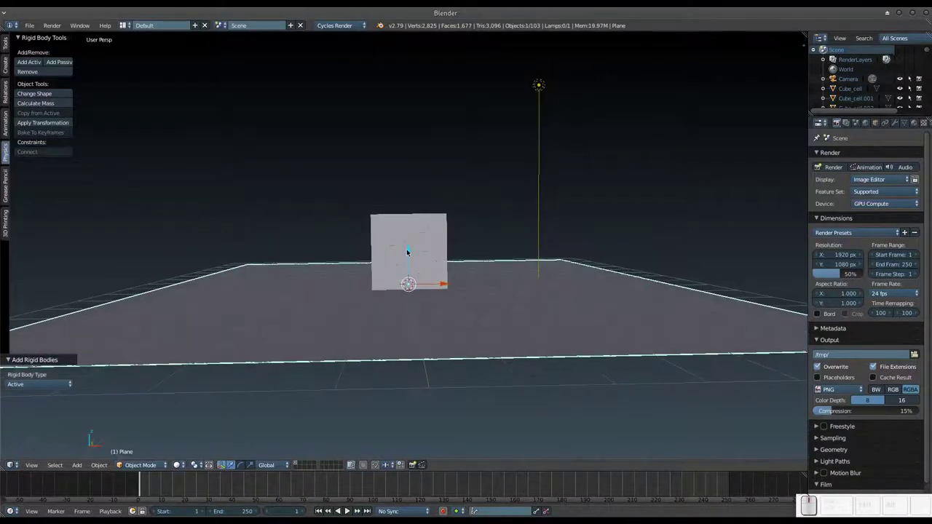
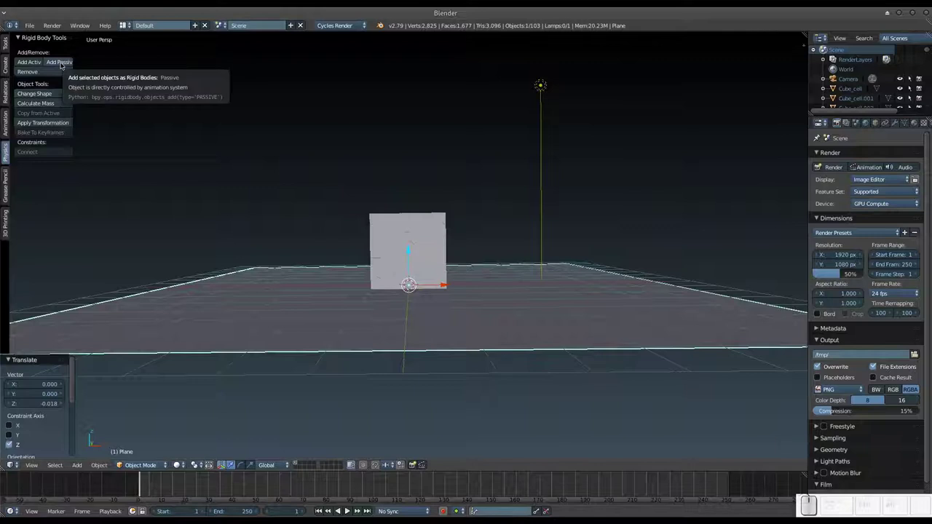
{"action": "left_click", "coordinate": [61, 64]}
{"action": "middle_click", "coordinate": [288, 155]}
{"action": "middle_click", "coordinate": [289, 194]}
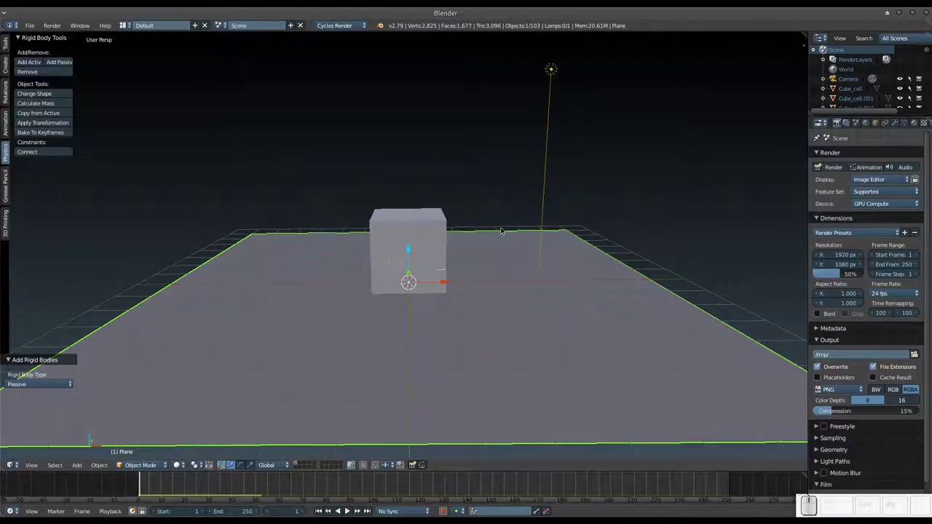
{"action": "key", "text": "alt+a"}
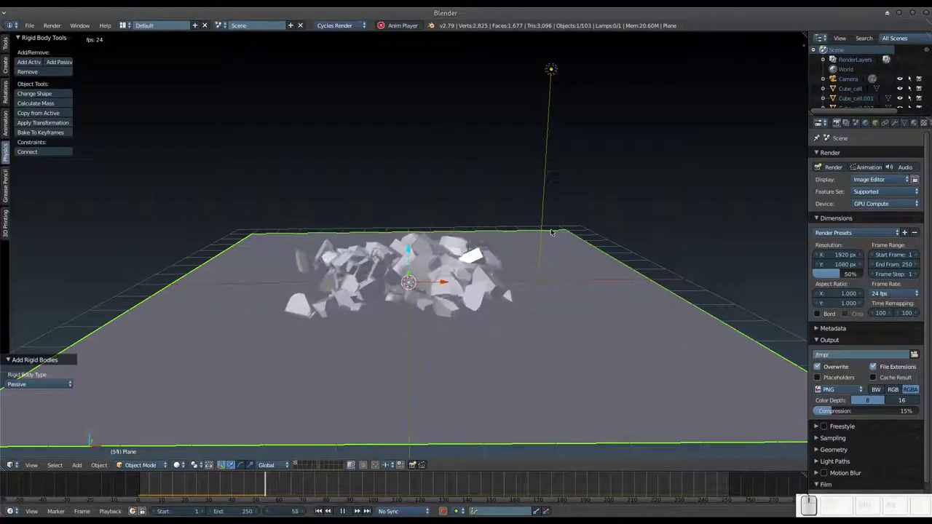
{"action": "key", "text": "Escape"}
Orbit to a level side-on view across the plane
{"action": "left_click_drag", "start_coordinate": [472, 287], "coordinate": [474, 260]}
{"action": "left_click_drag", "start_coordinate": [489, 272], "coordinate": [472, 273]}
{"action": "left_click_drag", "start_coordinate": [471, 273], "coordinate": [468, 269]}
{"action": "left_click_drag", "start_coordinate": [481, 248], "coordinate": [497, 231]}
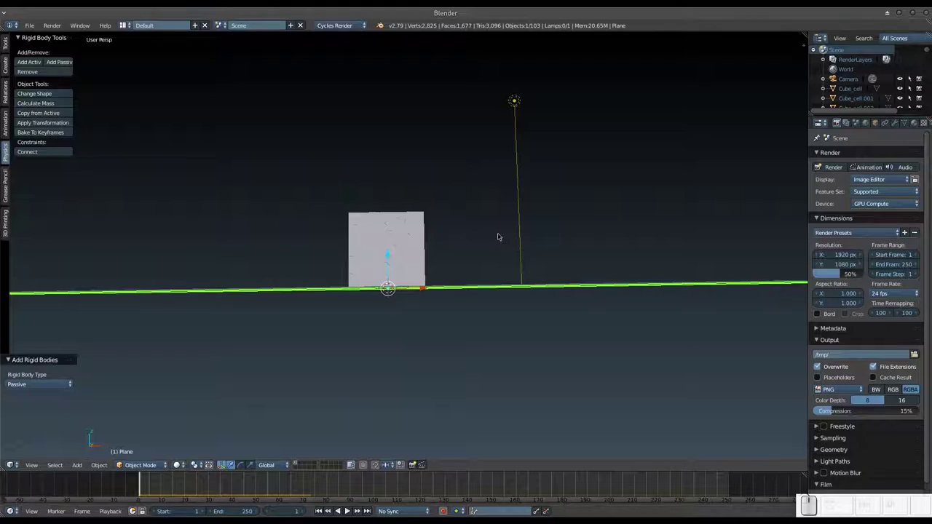
Deselect all, box-select the 98 Cube_cell fragments and show their Physics properties
{"action": "key", "text": "a"}
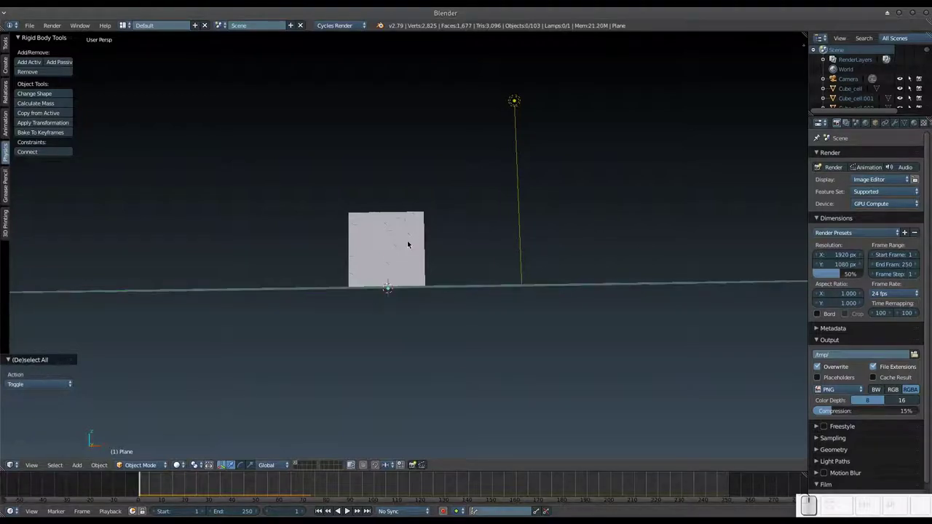
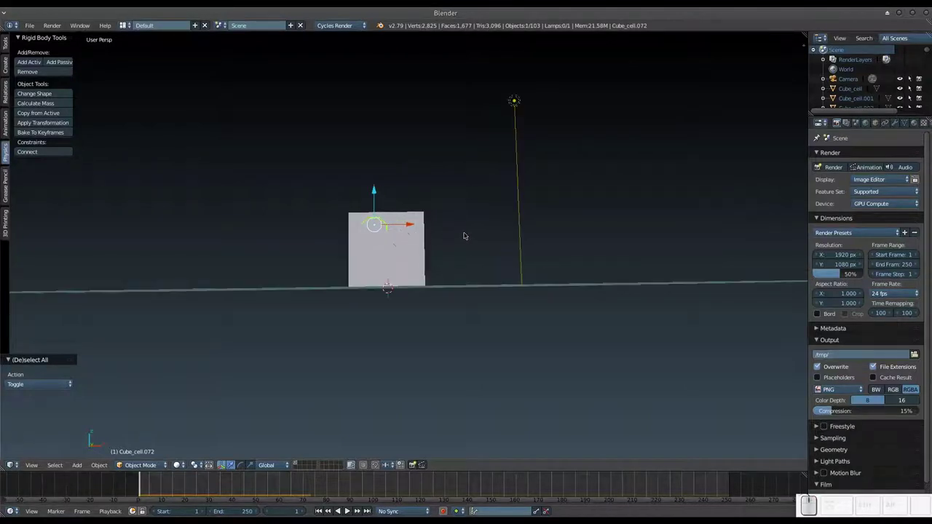
{"action": "key", "text": "b"}
{"action": "left_click_drag", "start_coordinate": [289, 182], "coordinate": [477, 256]}
{"action": "left_click", "coordinate": [511, 268]}
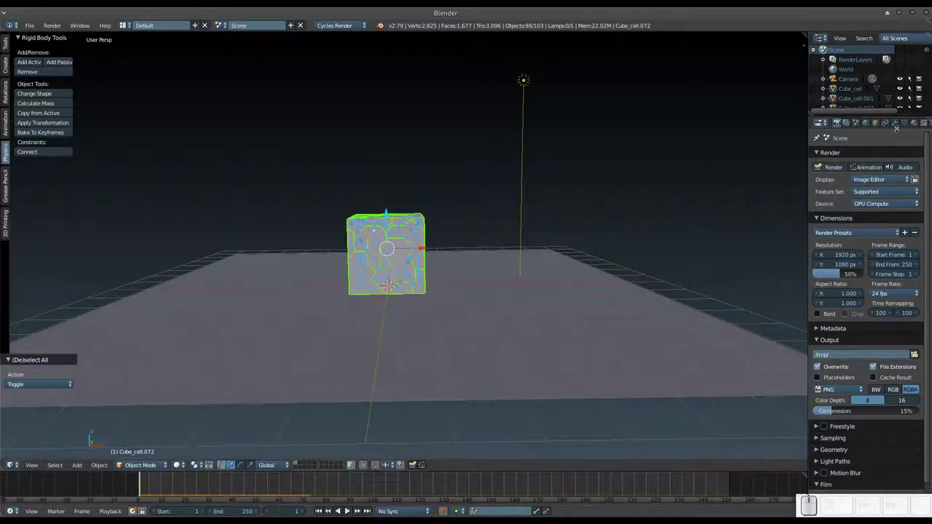
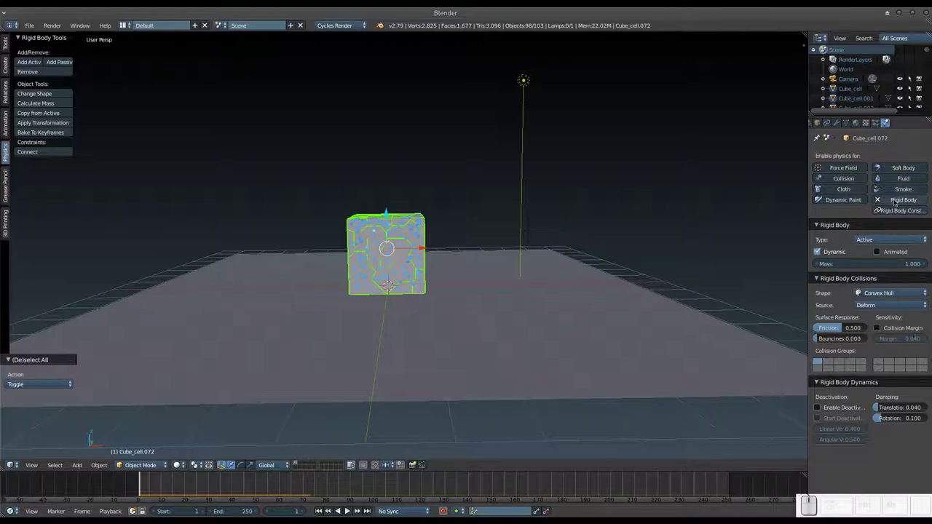
Make one fragment the active object, then box-select all fragments again from above
{"action": "right_click", "coordinate": [403, 233]}
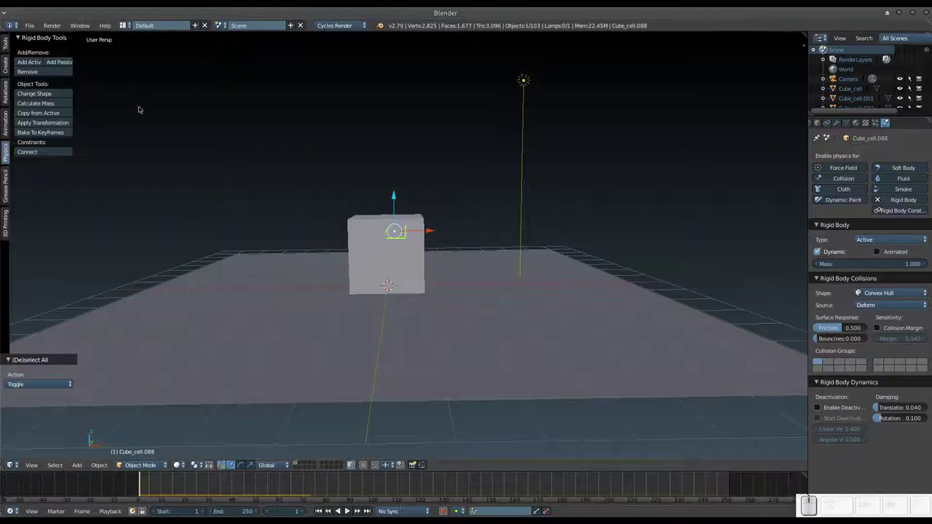
{"action": "left_click_drag", "start_coordinate": [301, 169], "coordinate": [301, 163]}
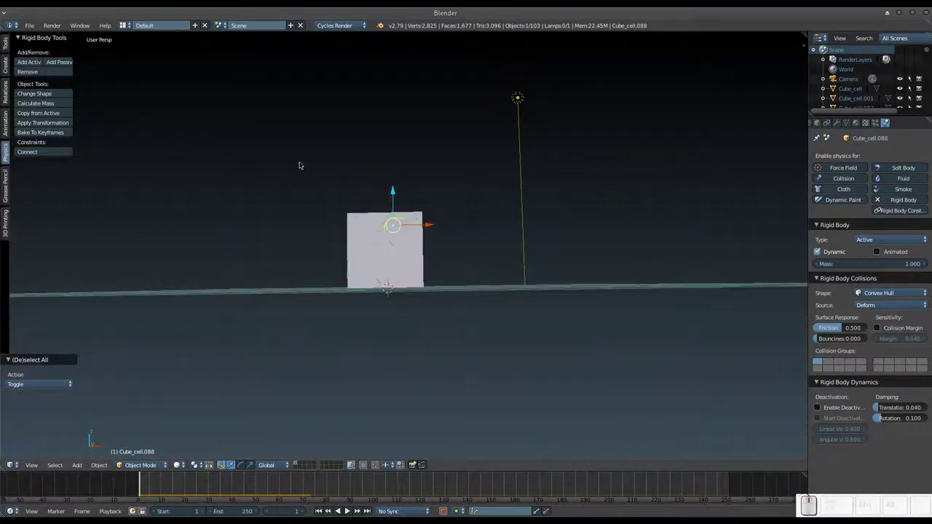
{"action": "left_click_drag", "start_coordinate": [301, 169], "coordinate": [301, 162]}
{"action": "left_click_drag", "start_coordinate": [301, 163], "coordinate": [316, 168]}
{"action": "key", "text": "b"}
{"action": "left_click_drag", "start_coordinate": [311, 195], "coordinate": [465, 290]}
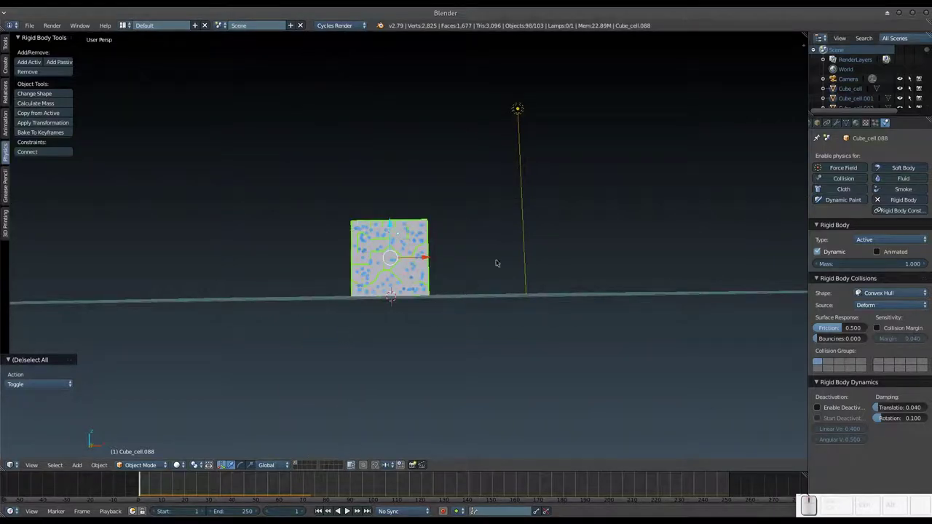
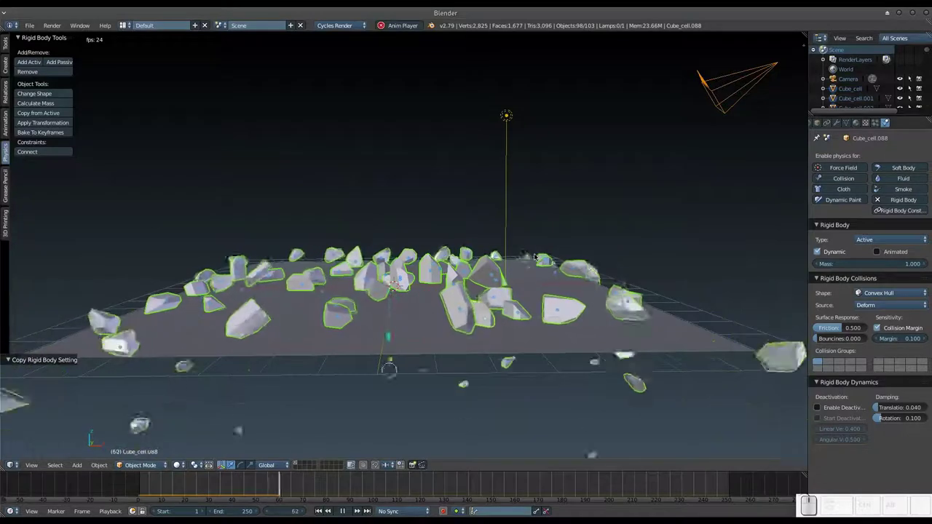
{"action": "key", "text": "Escape"}
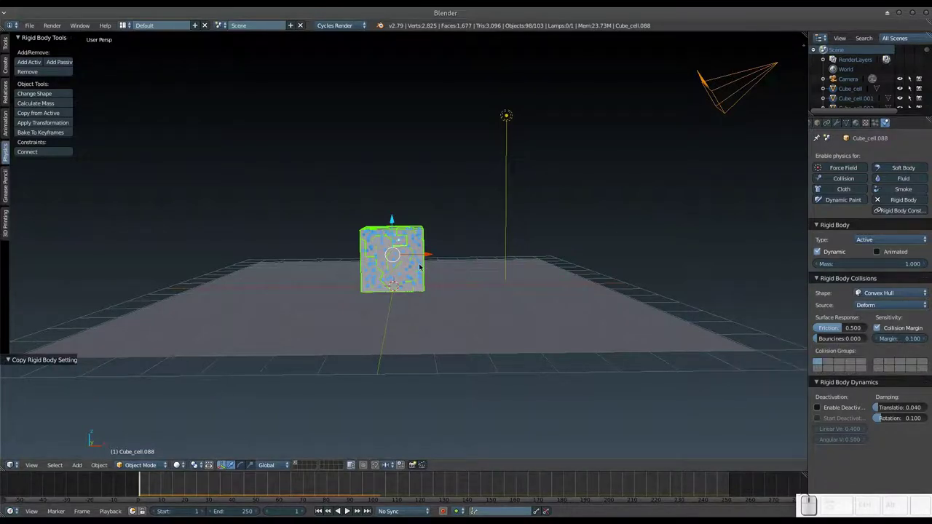
{"action": "scroll", "scroll_direction": "up", "scroll_amount": 3}
{"action": "left_click_drag", "start_coordinate": [418, 269], "coordinate": [426, 273]}
{"action": "scroll", "scroll_direction": "down", "scroll_amount": 3}
{"action": "middle_click", "coordinate": [469, 273]}
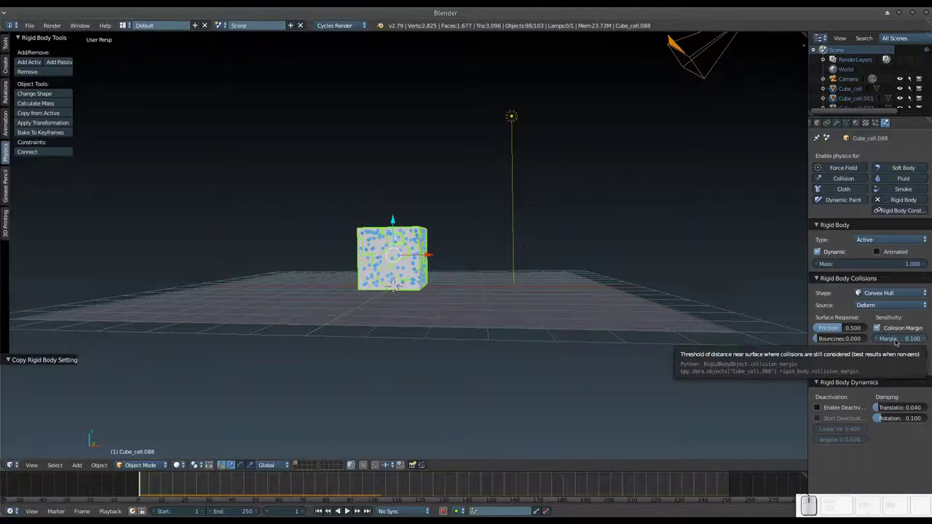
{"action": "left_click", "coordinate": [896, 340]}
{"action": "key", "text": "KP_Decimal"}
{"action": "key", "text": "KP_Enter"}
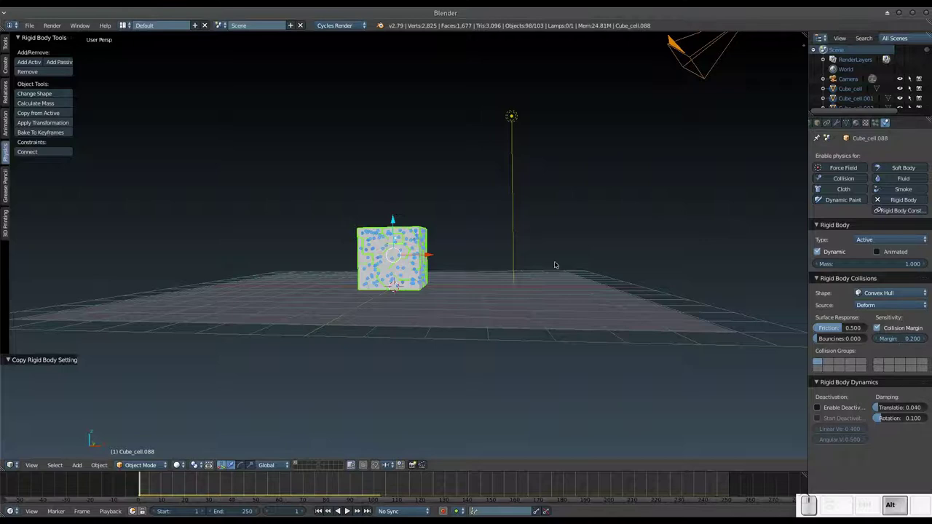
{"action": "key", "text": "alt+a"}
{"action": "key", "text": "Escape"}
{"action": "left_click", "coordinate": [900, 330]}
{"action": "key", "text": "KP_1"}
{"action": "key", "text": "KP_Enter"}
{"action": "key", "text": "alt+a"}
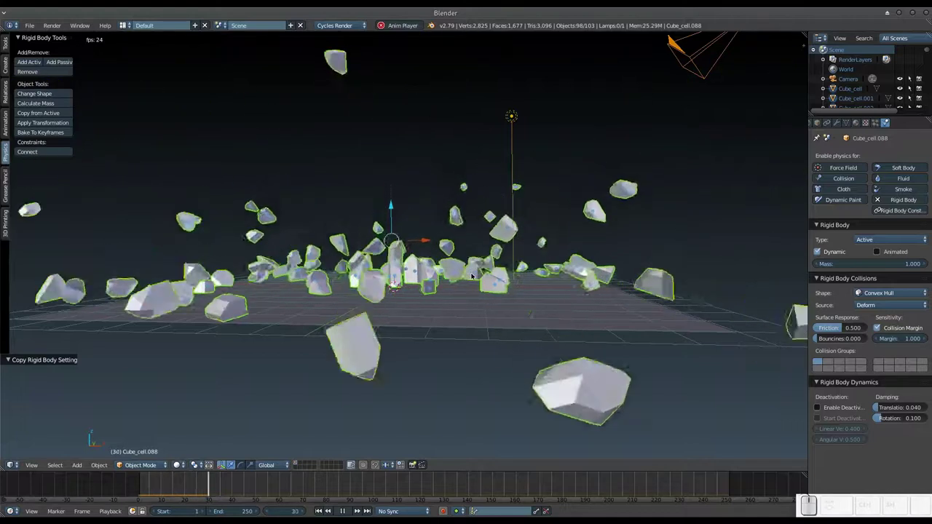
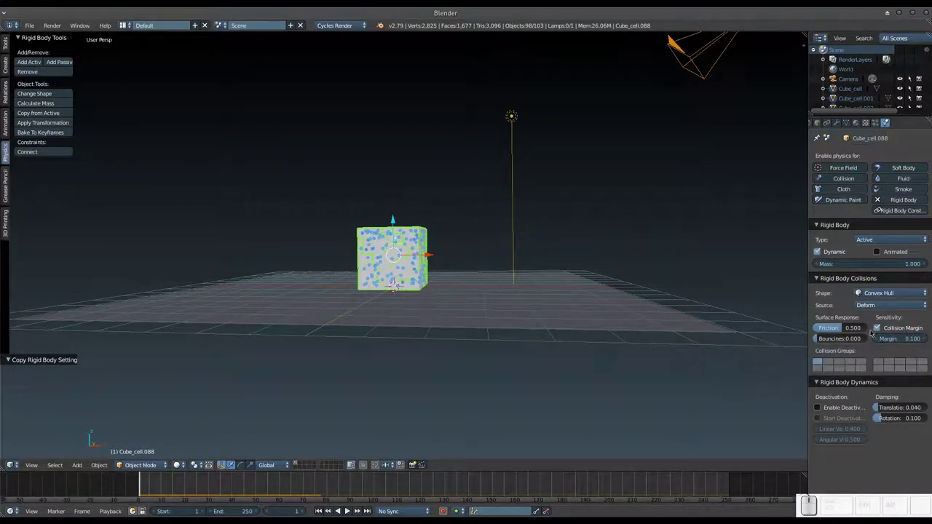
Switch to camera view (Numpad 0) and play the fragments falling onto the plane twice
{"action": "scroll", "scroll_direction": "down", "scroll_amount": 3}
{"action": "scroll", "scroll_direction": "up", "scroll_amount": 3}
{"action": "scroll", "scroll_direction": "down", "scroll_amount": 3}
{"action": "key", "text": "KP_0"}
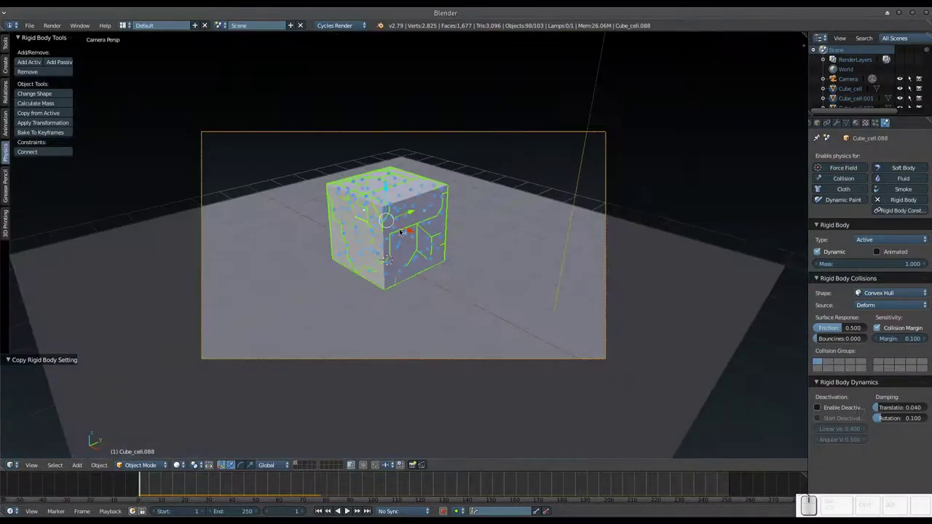
{"action": "scroll", "scroll_direction": "up", "scroll_amount": 3}
{"action": "scroll", "scroll_direction": "down", "scroll_amount": 3}
{"action": "key", "text": "alt+a"}
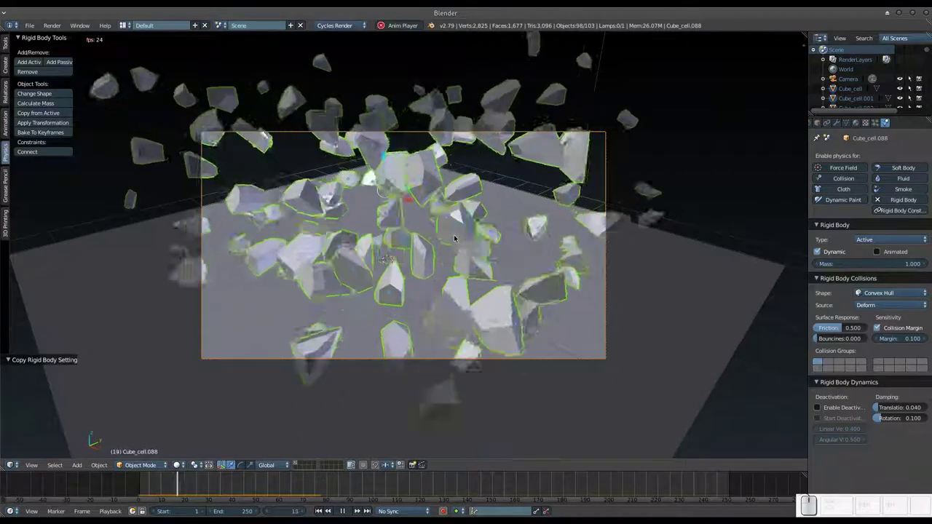
{"action": "key", "text": "Escape"}
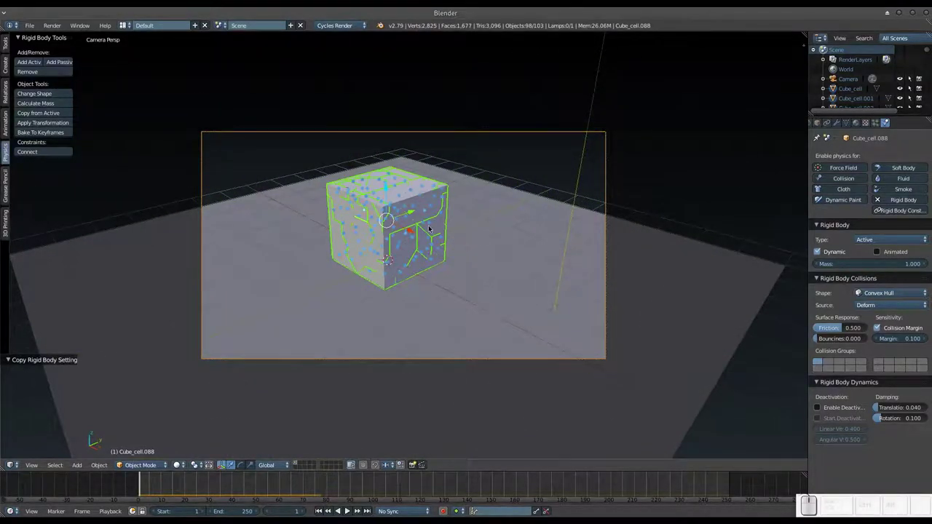
{"action": "key", "text": "alt+a"}
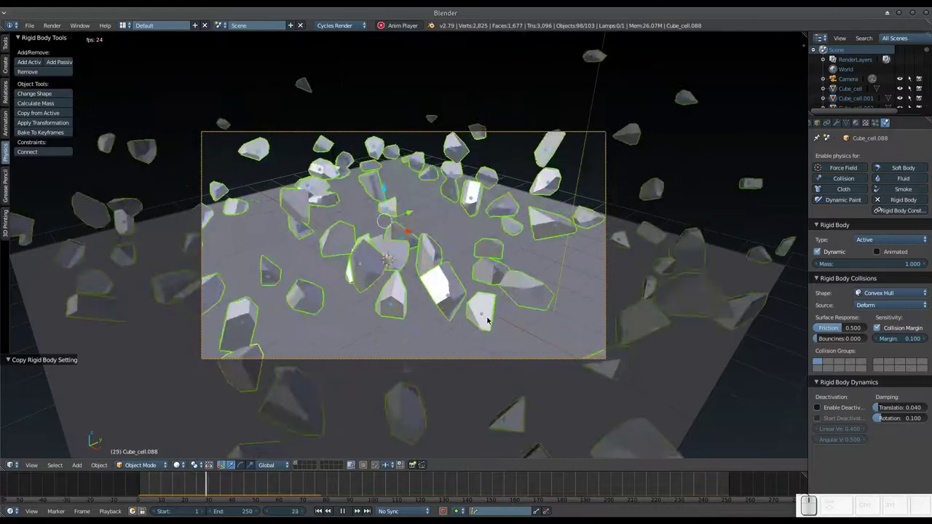
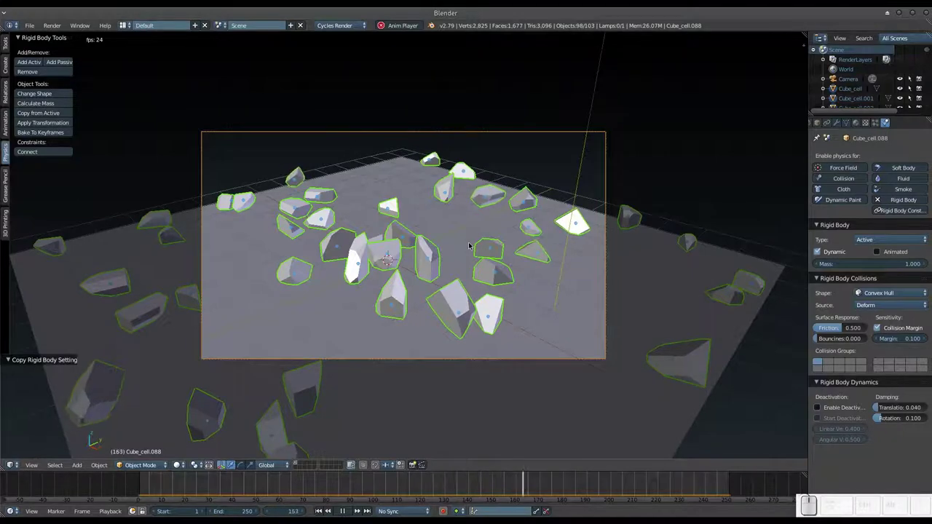
Stop playback twice to return to frame 1 after testing the passive fragments
{"action": "key", "text": "Escape"}
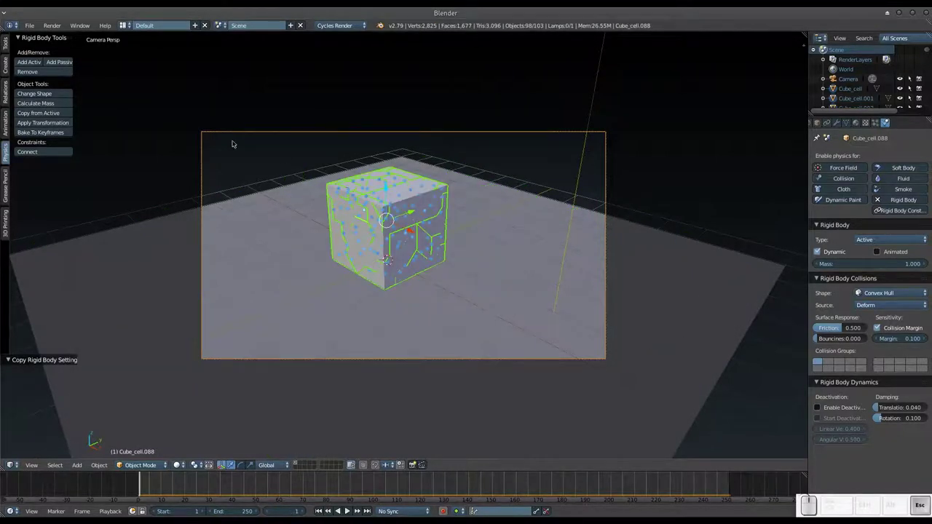
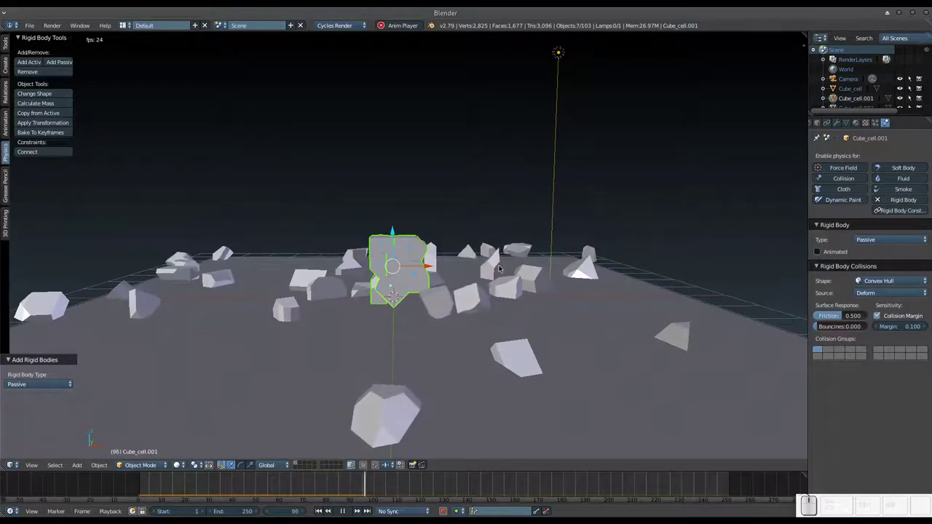
{"action": "key", "text": "Escape"}
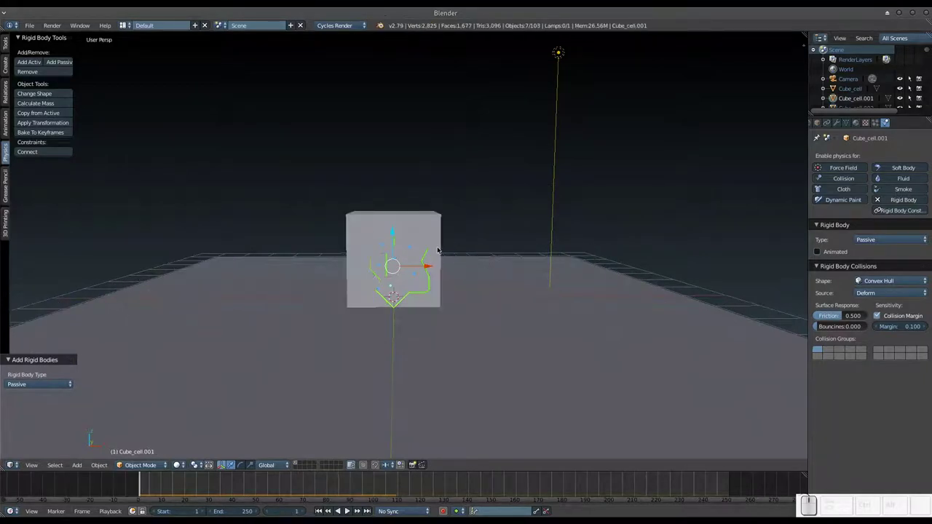
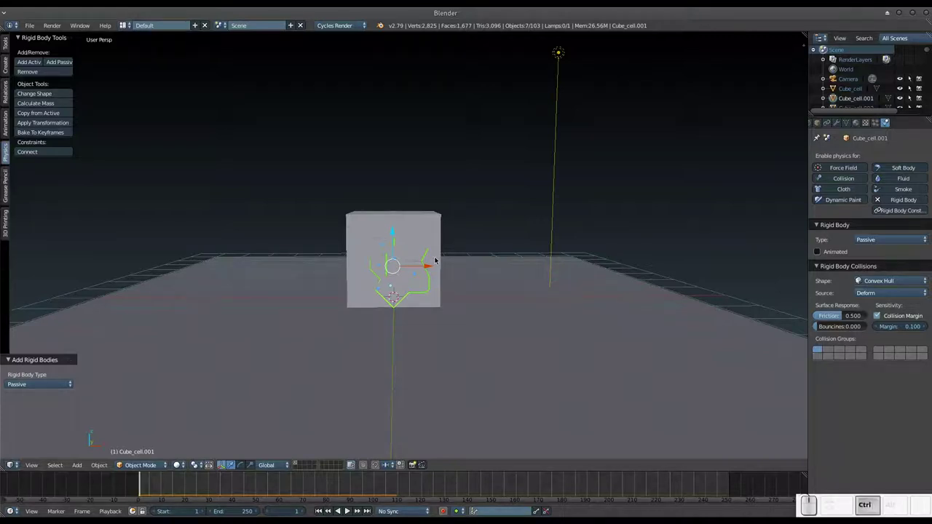
Bring up add-on preferences (Ctrl+Alt+U), then show the Tool Shelf's Tools list with Cell Fracture
{"action": "key", "text": "ctrl+alt+u"}
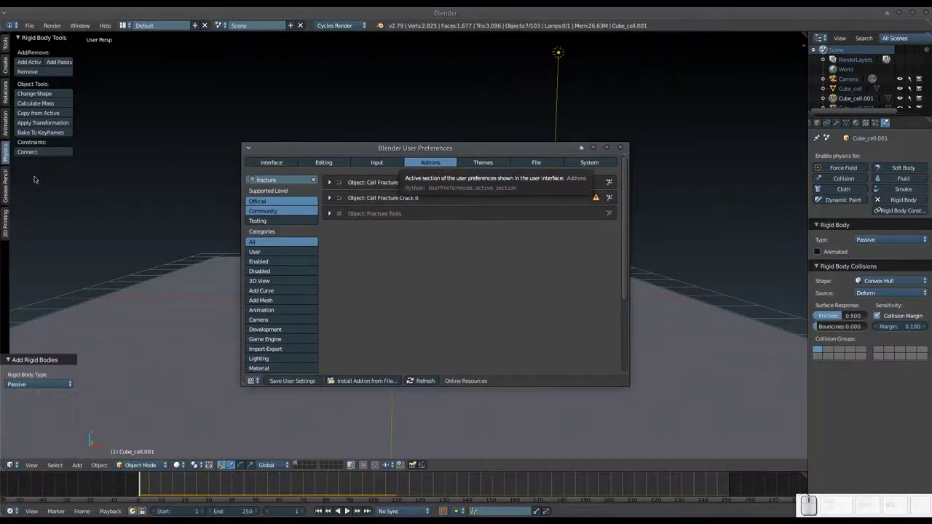
{"action": "left_click", "coordinate": [4, 42]}
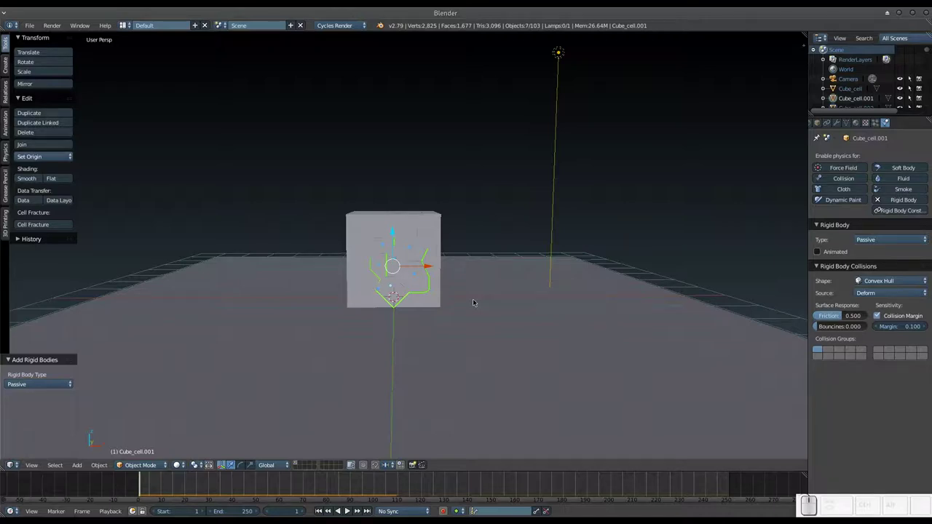
{"action": "scroll", "scroll_direction": "down", "scroll_amount": 3}
{"action": "scroll", "scroll_direction": "up", "scroll_amount": 3}
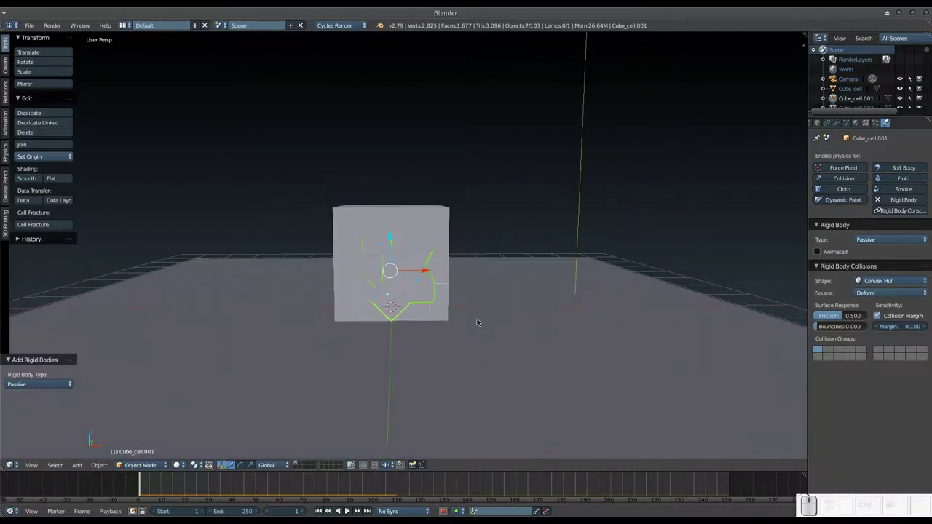